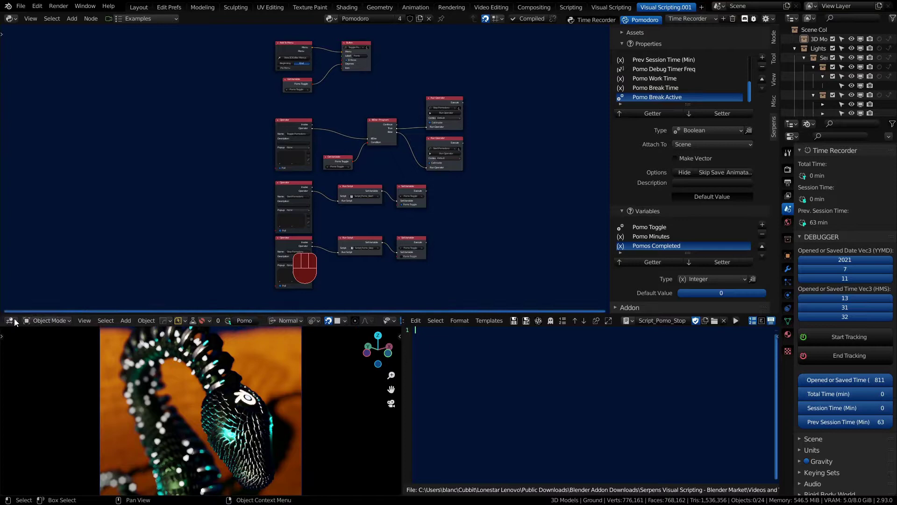
Switch the lower-left 3D Viewport area to a Text Editor
click(12, 323)
drag(23, 321, 225, 350)
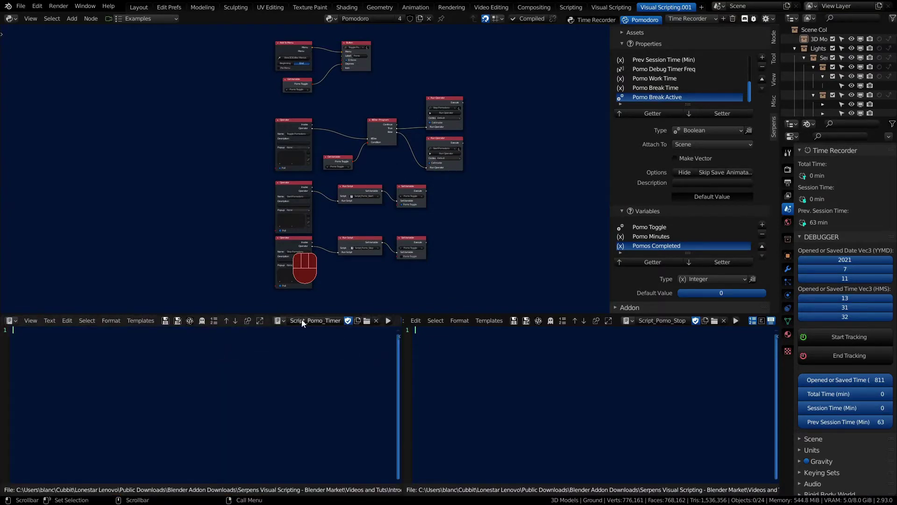
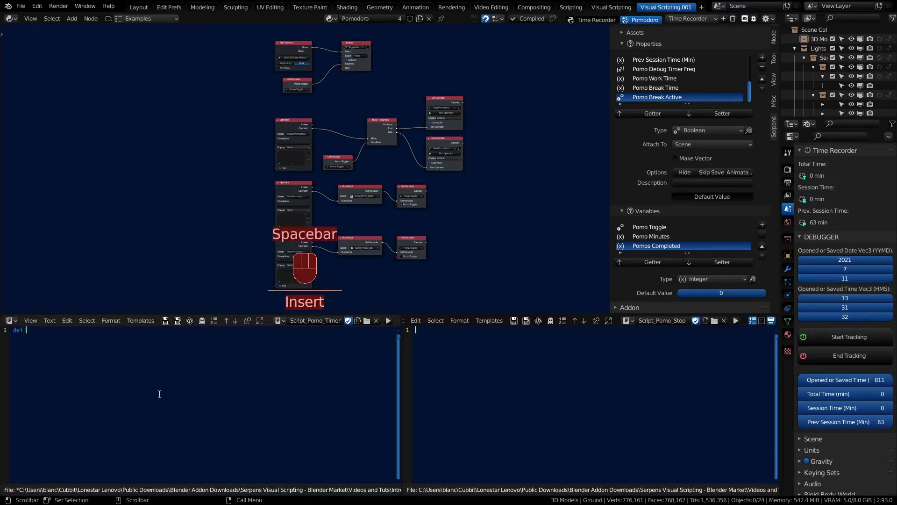
Write the function header 'def pomo_timer():' and begin its body
key(shift+p)
key(o)
key(m)
key(o)
key(p)
key(o)
key(m)
key(o)
key(m)
key(e)
key(r)
key(shift+9)
key(shift+0)
key(shift+;)
key(Return)
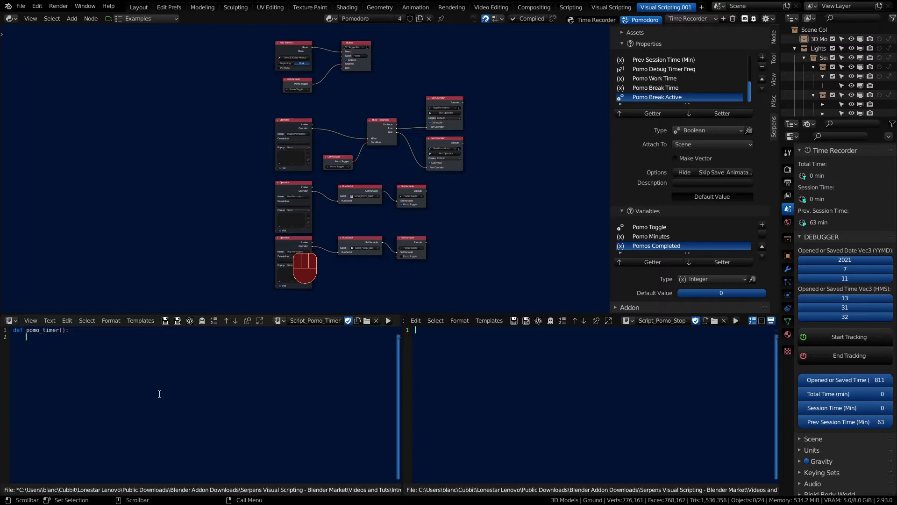
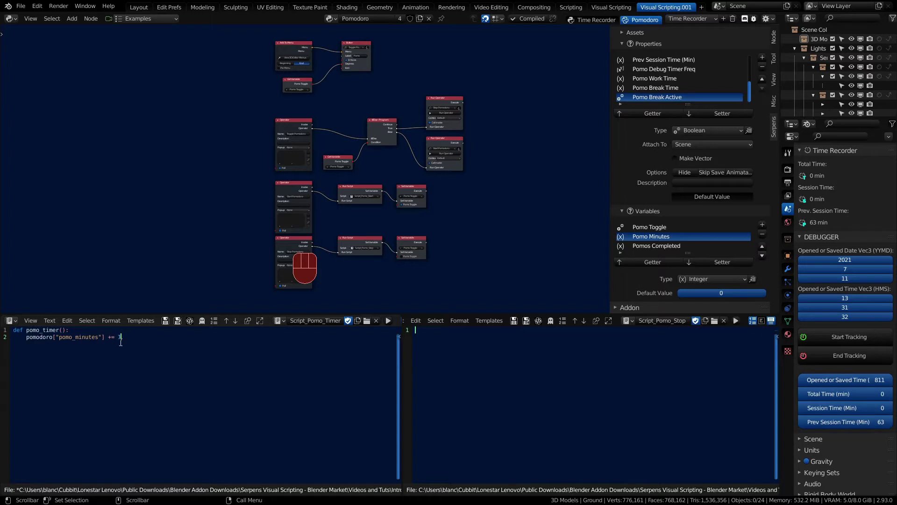
Begin the check 'if pomodoro["pomo_minutes"] >' using the pasted minutes reference
key(Return)
key(Insert)
key(f)
key(space)
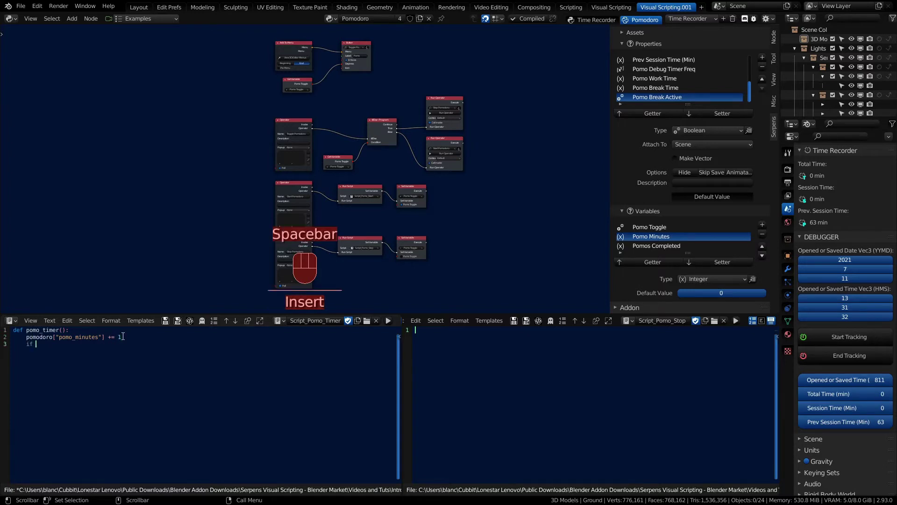
key(ctrl+v)
key(space)
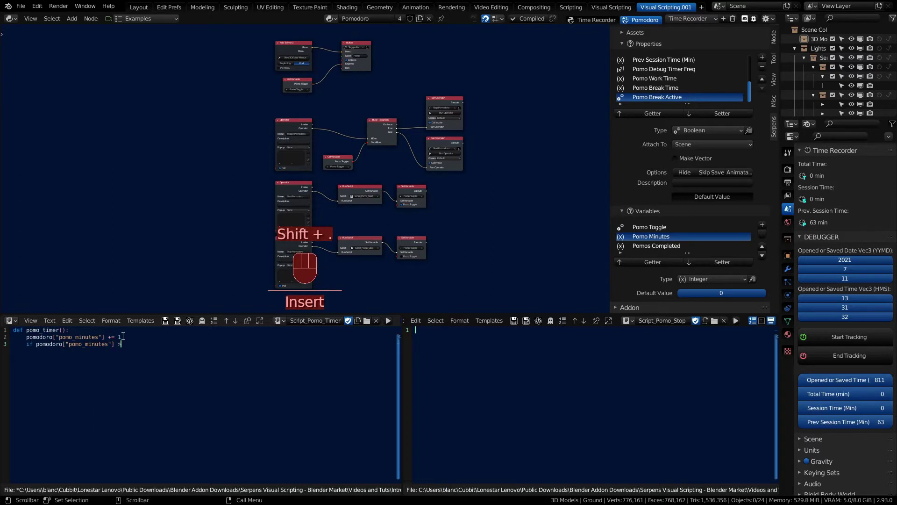
key(space)
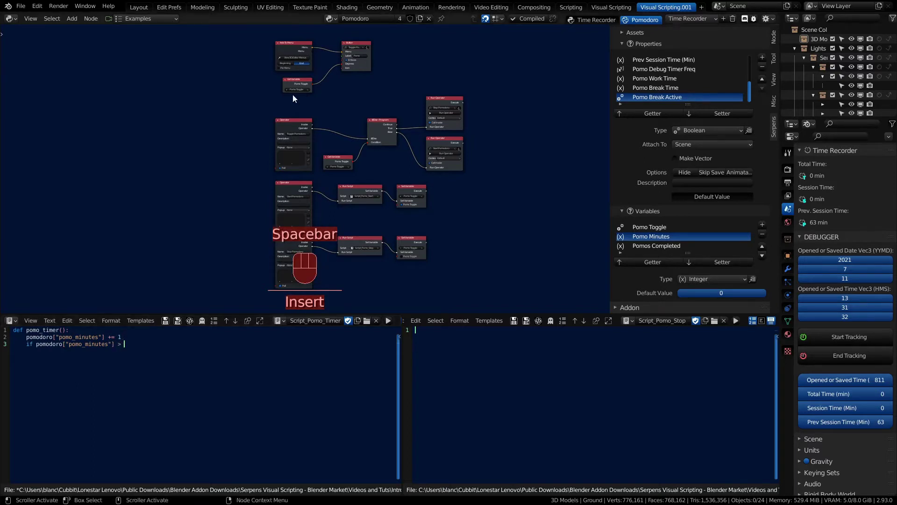
Complete the condition with pomo_work_time's path, replacing SCENE_PLACEHOLDER with bpy.context.scene
click(670, 80)
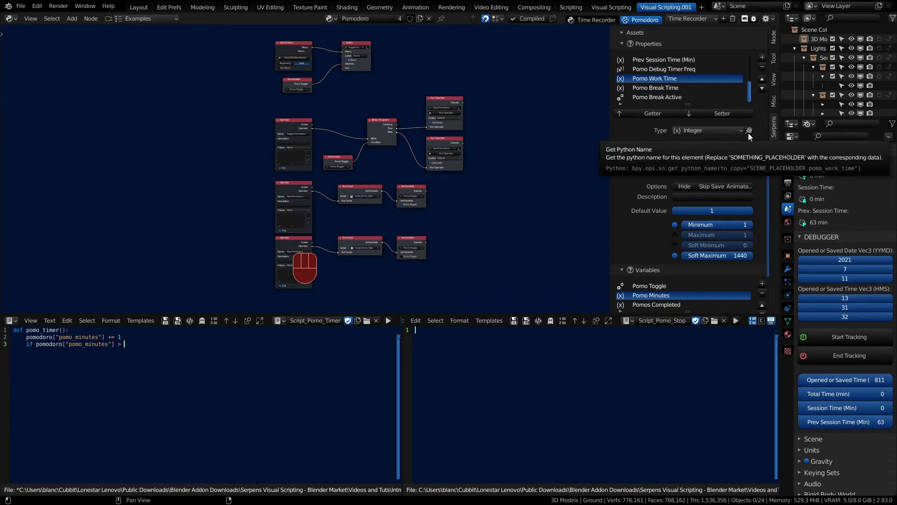
key(ctrl+v)
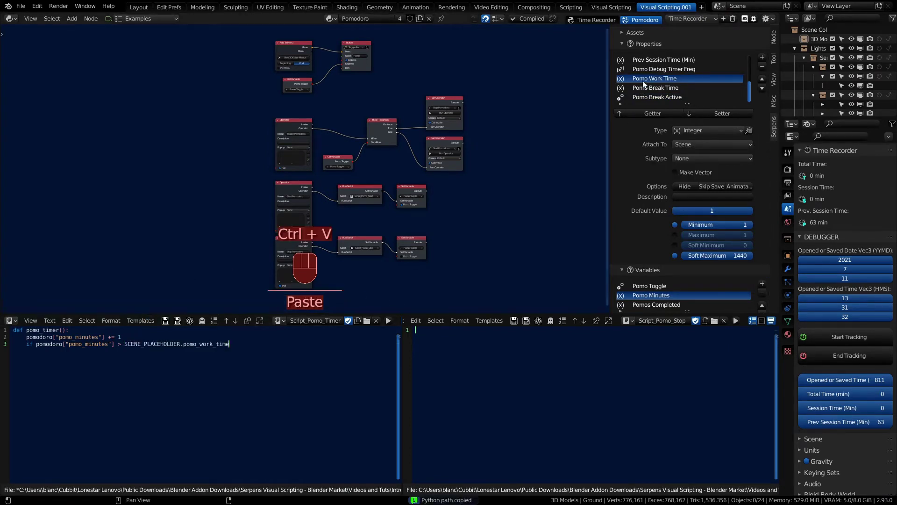
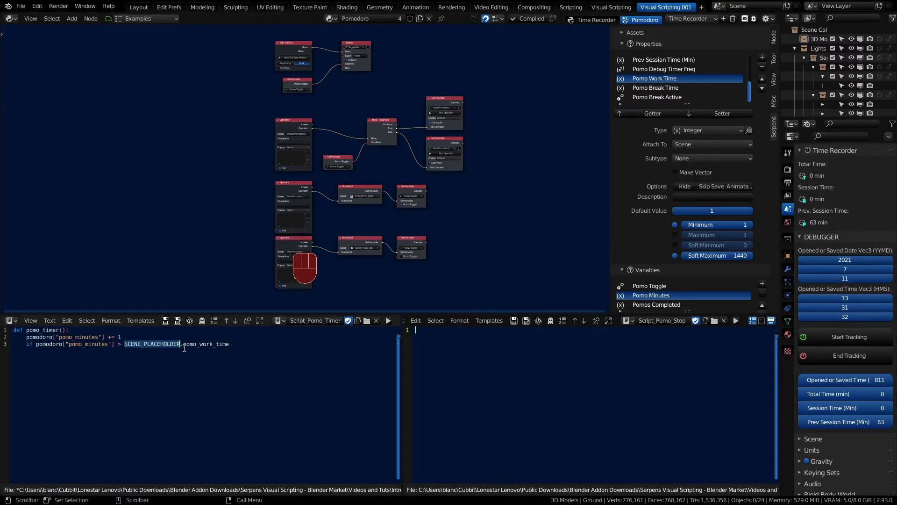
key(Insert)
key(y)
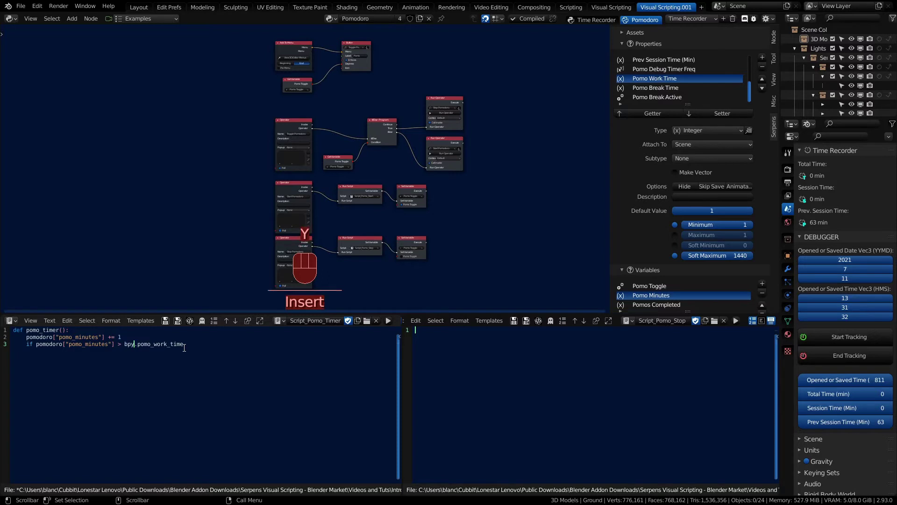
key(c)
key(o)
key(n)
key(t)
key(e)
key(x)
key(e)
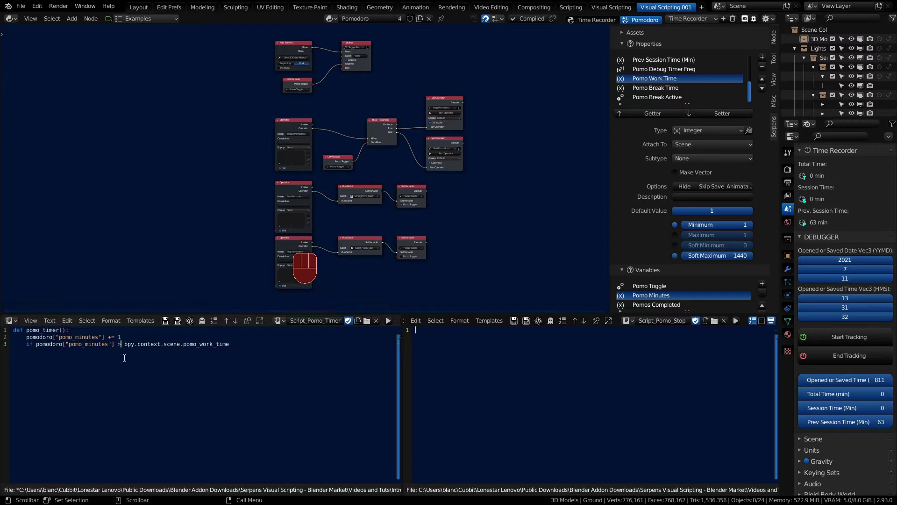
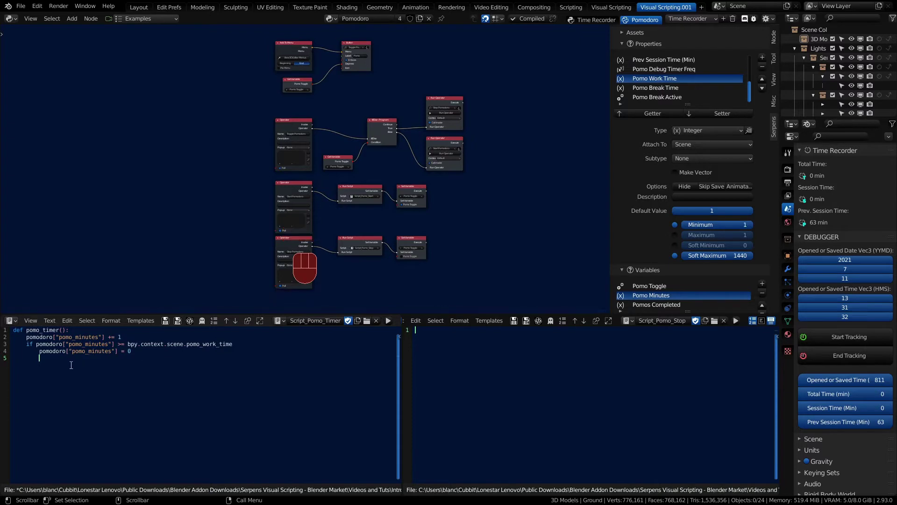
Copy the Pomo Break Active property's Python path from the Serpens panel
click(670, 98)
click(753, 131)
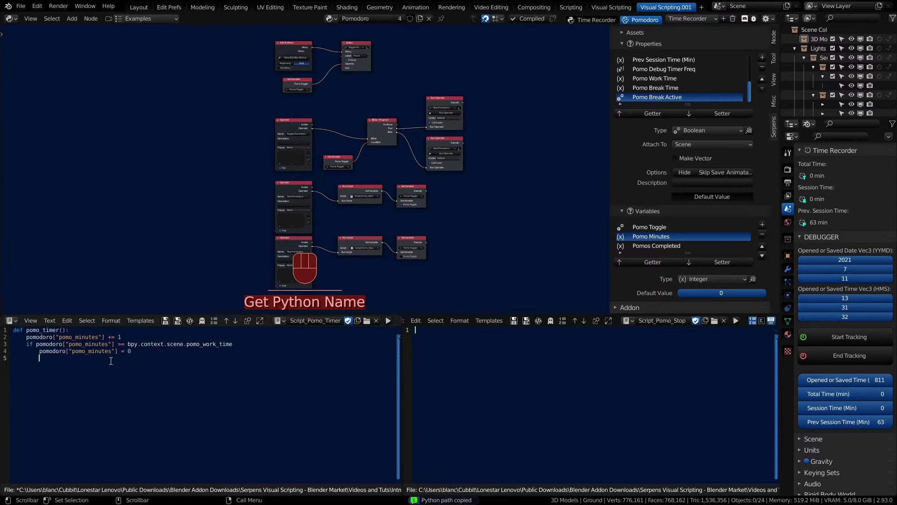
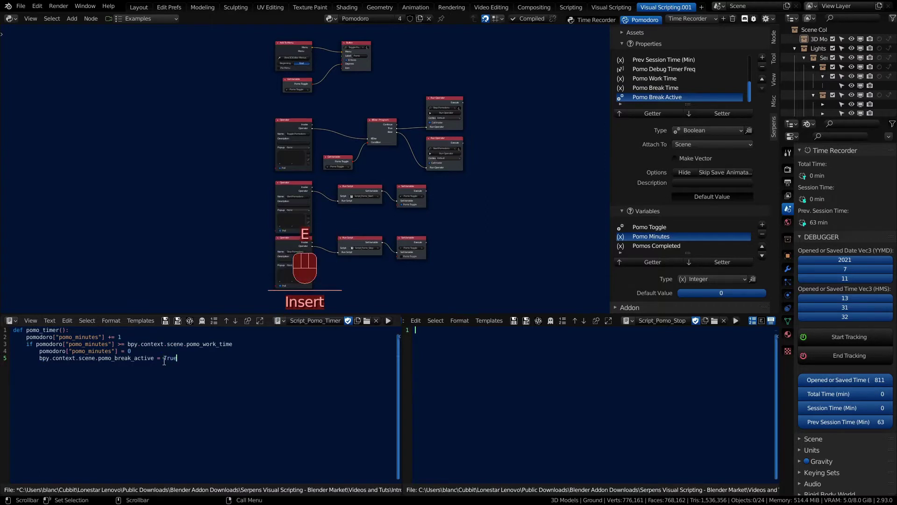
Start an elif branch and open a blank line above the work-time check for the break-active guard
key(Return)
key(e)
key(Insert)
key(l)
key(i)
key(f)
key(space)
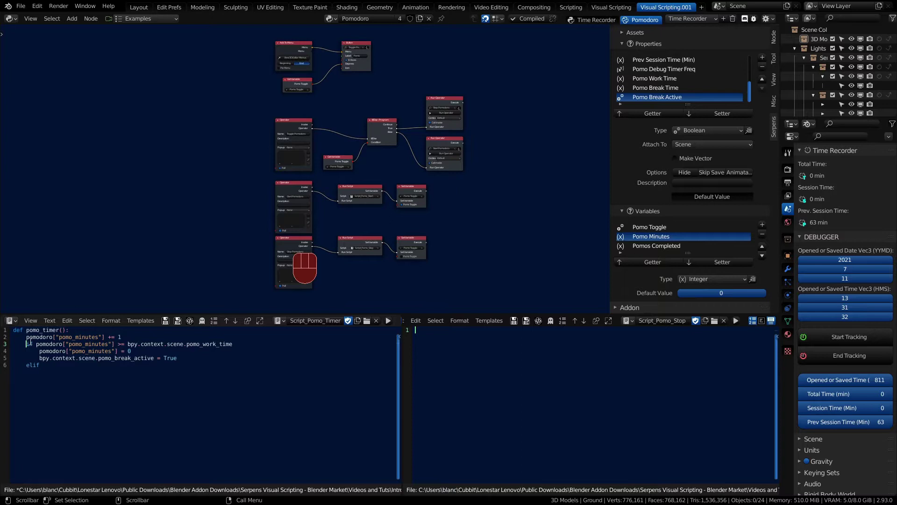
key(KP_Enter)
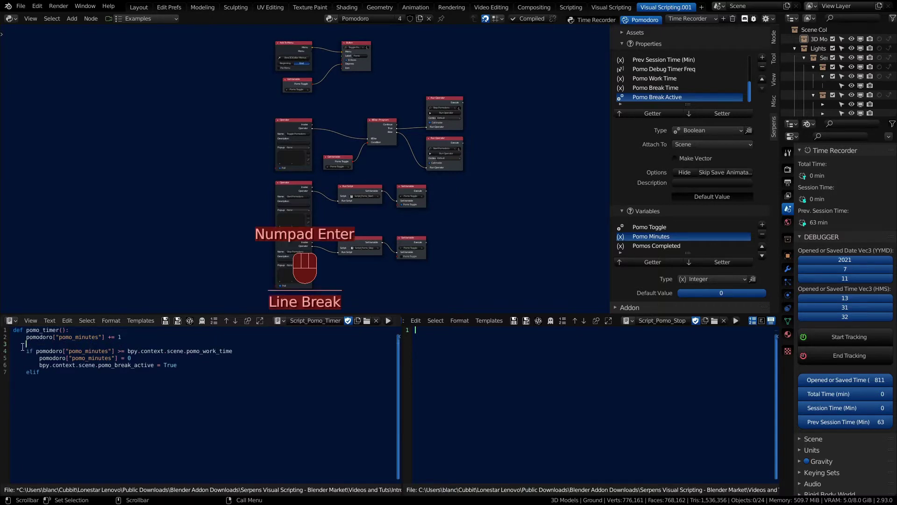
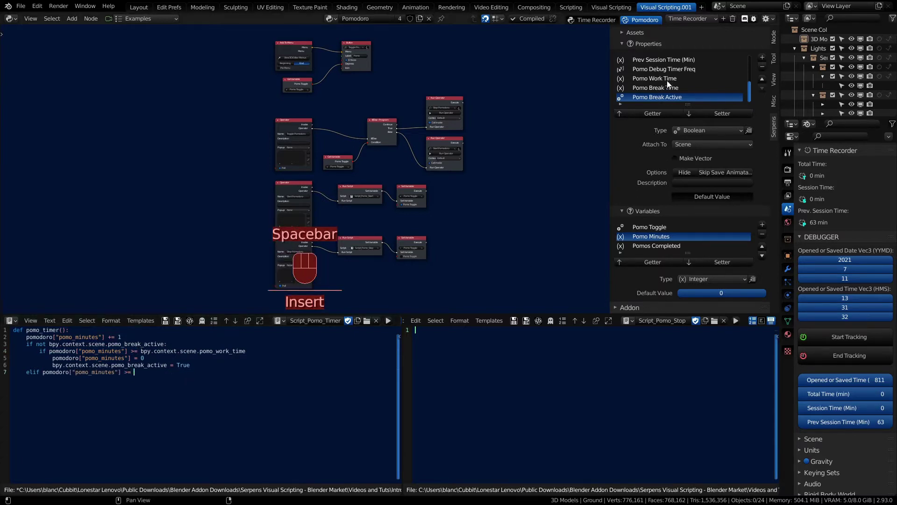
Copy Pomo Break Time's path, reference Pomos Completed, and pick Pomo Debug Timer Freq for the return
click(668, 87)
click(750, 131)
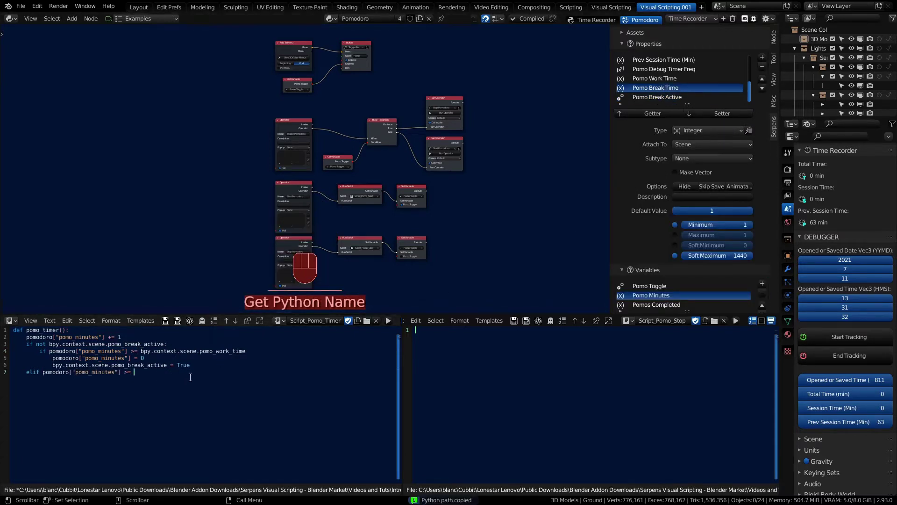
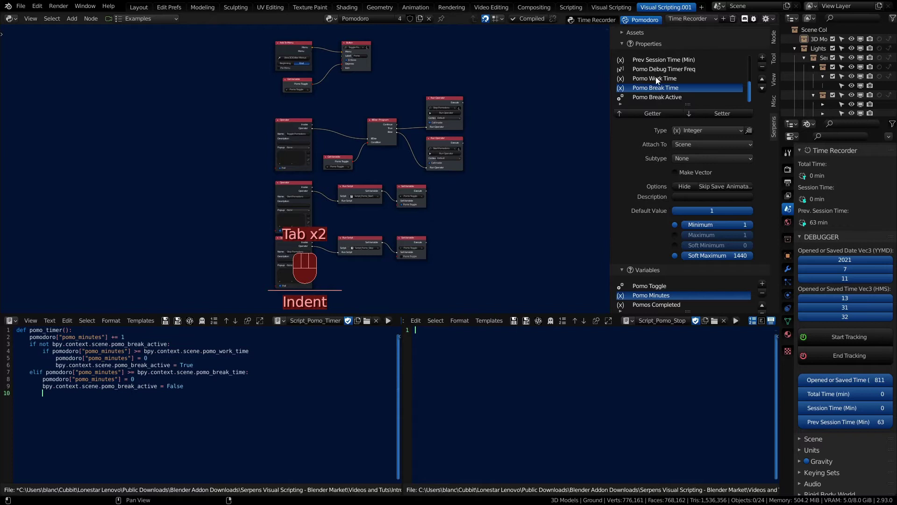
click(669, 309)
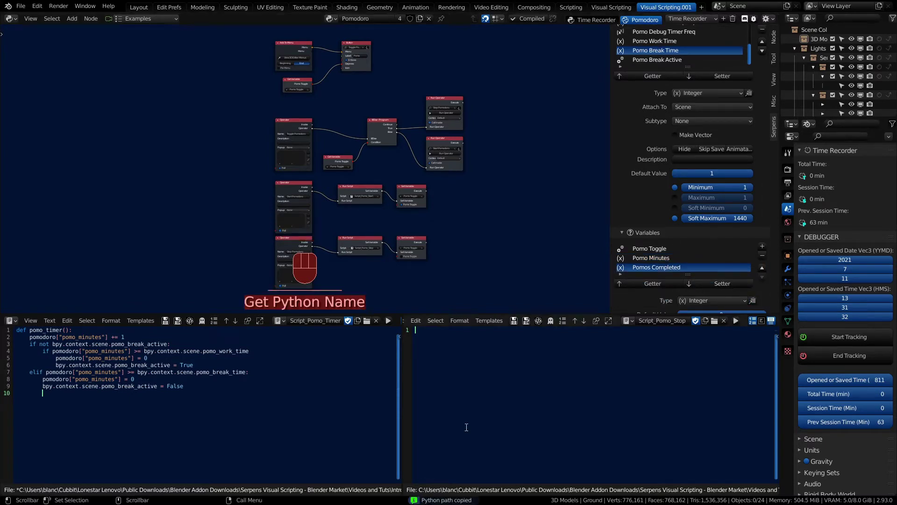
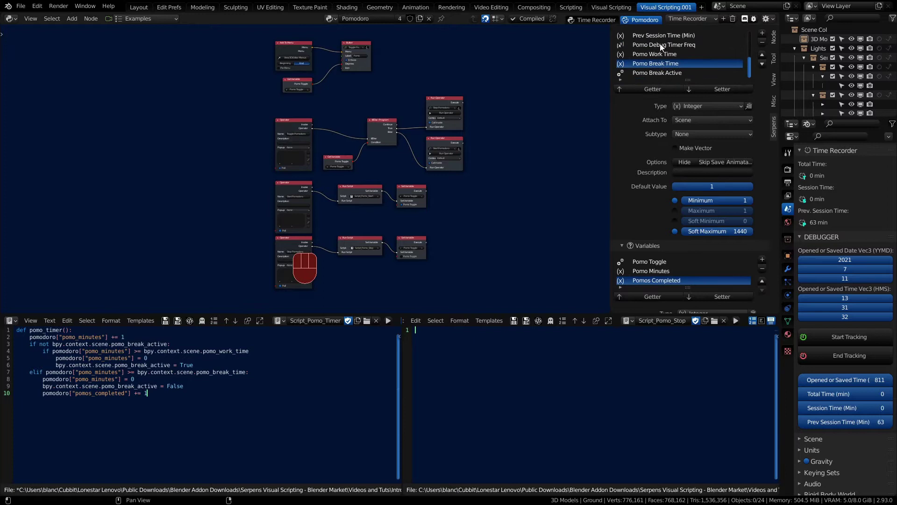
click(663, 48)
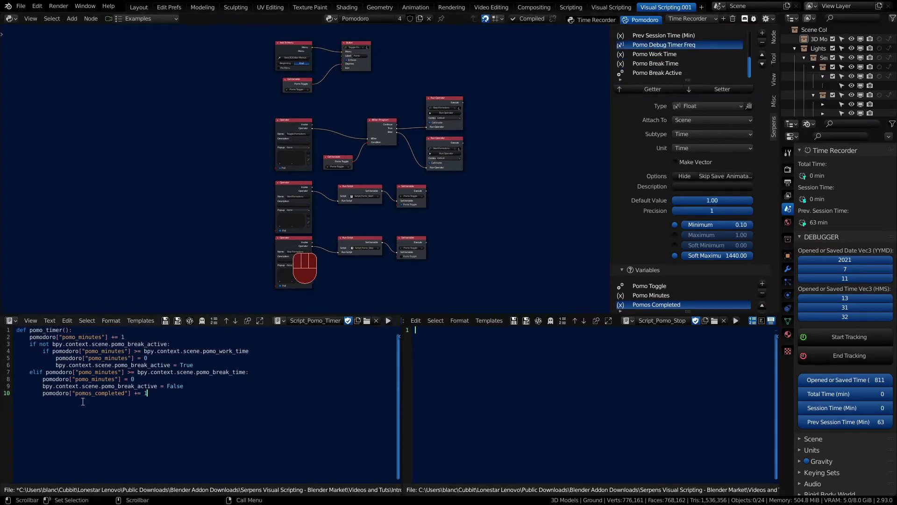
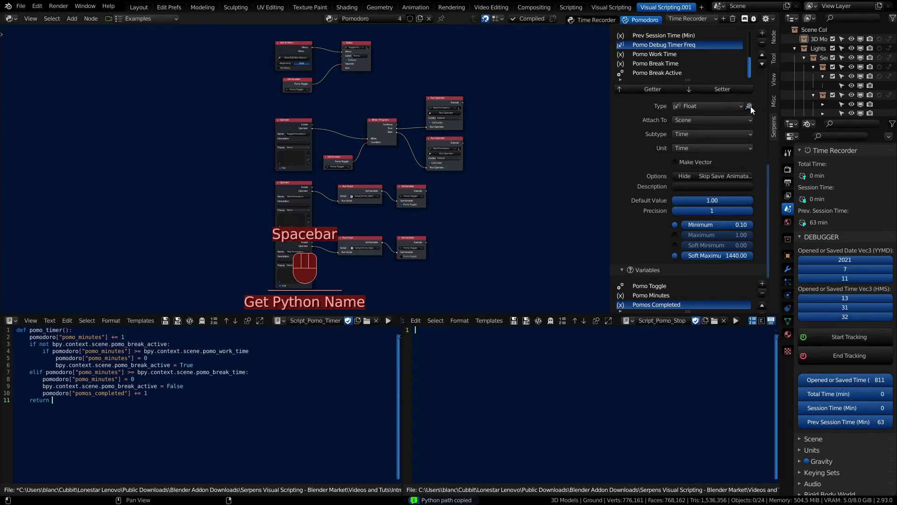
Paste the pomo_debug_timer_freq path after return
key(ctrl+v)
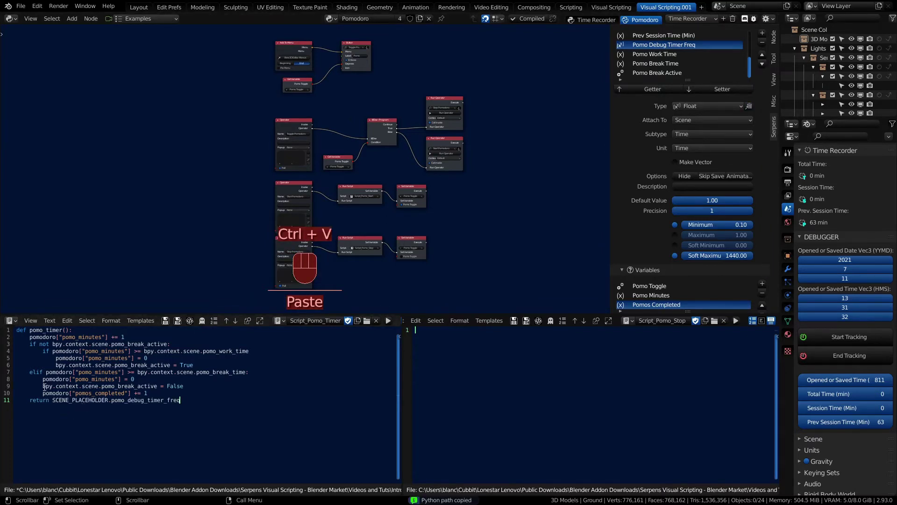
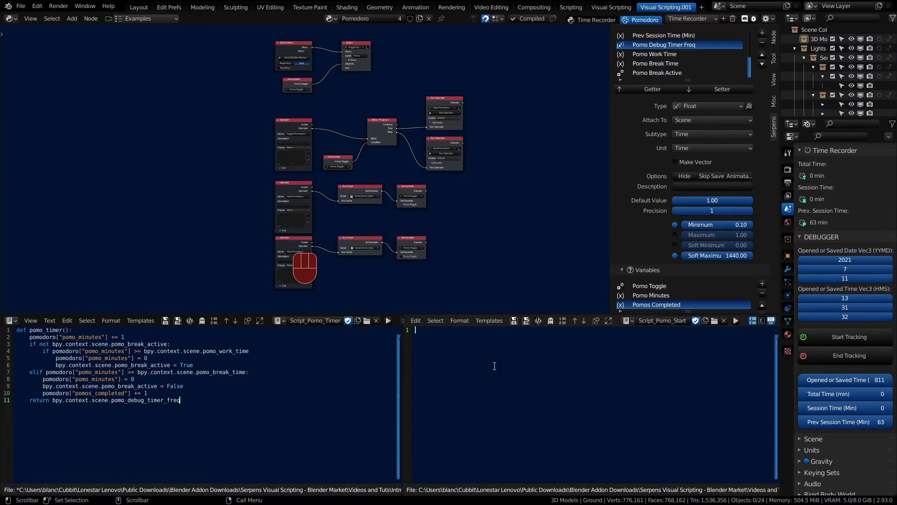
Write the 'if not ... is_registered(pomo_timer):' check in Script_Pomo_Start and start the register line
key(Insert)
key(f)
key(space)
key(n)
key(o)
key(t)
key(space)
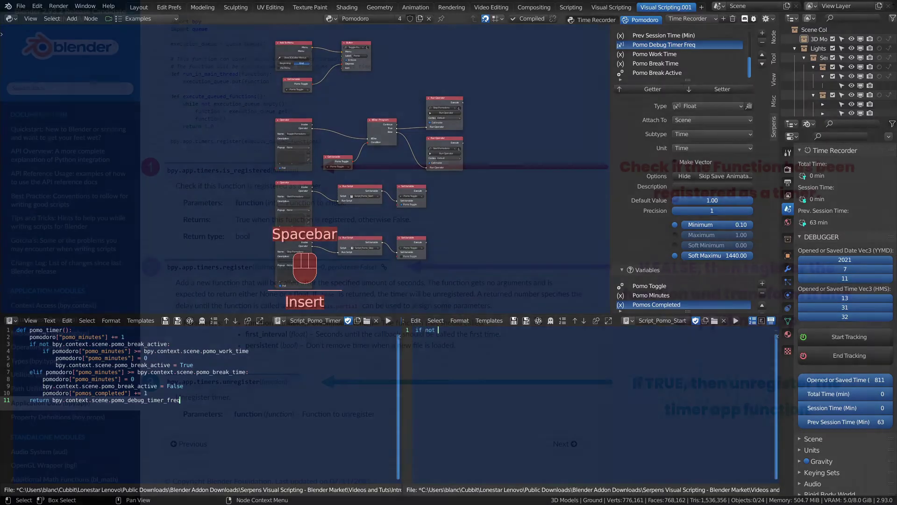
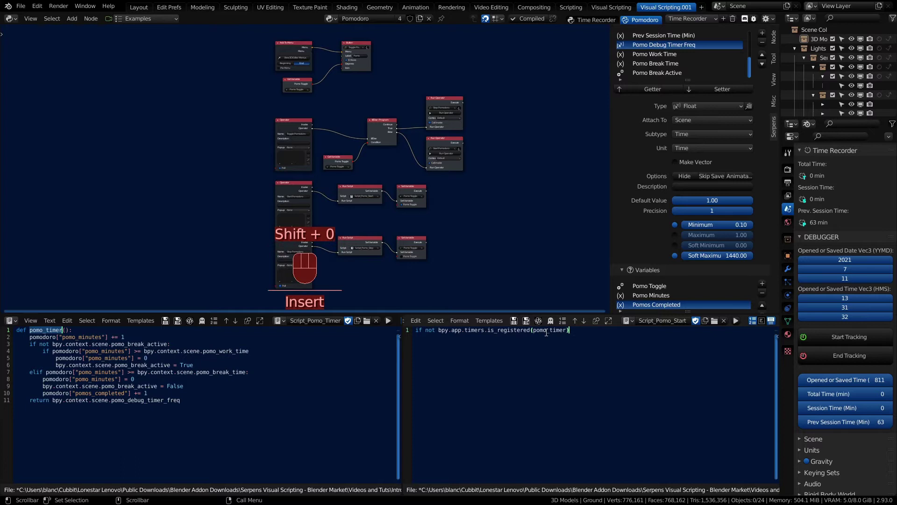
key(shift+;)
key(Return)
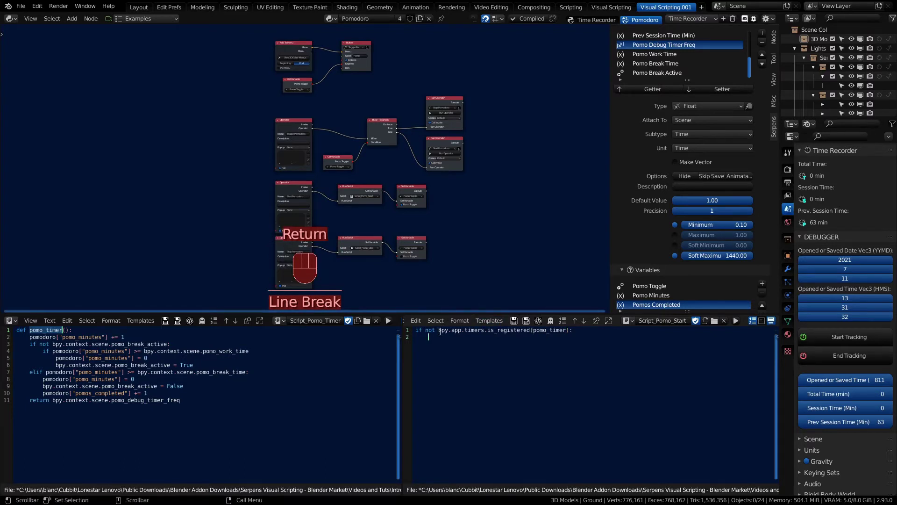
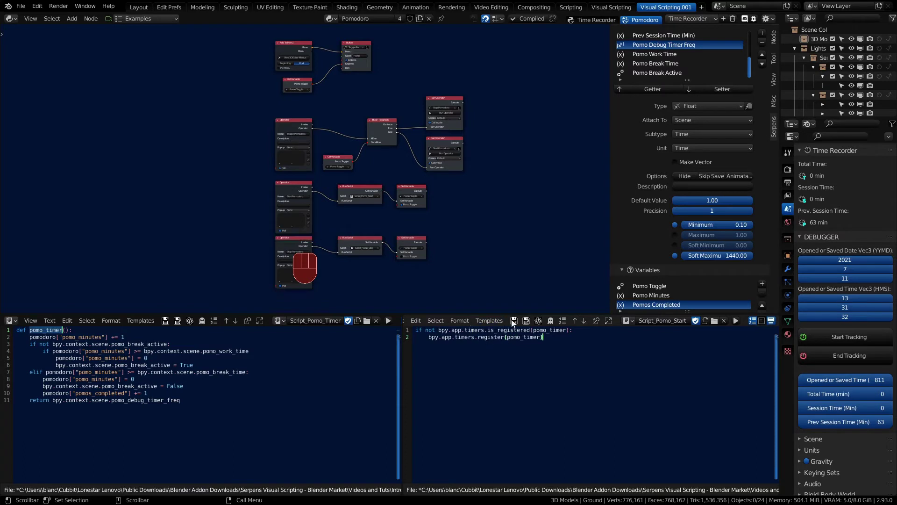
Save the start script and paste the registration check into Script_Pomo_Stop
click(516, 319)
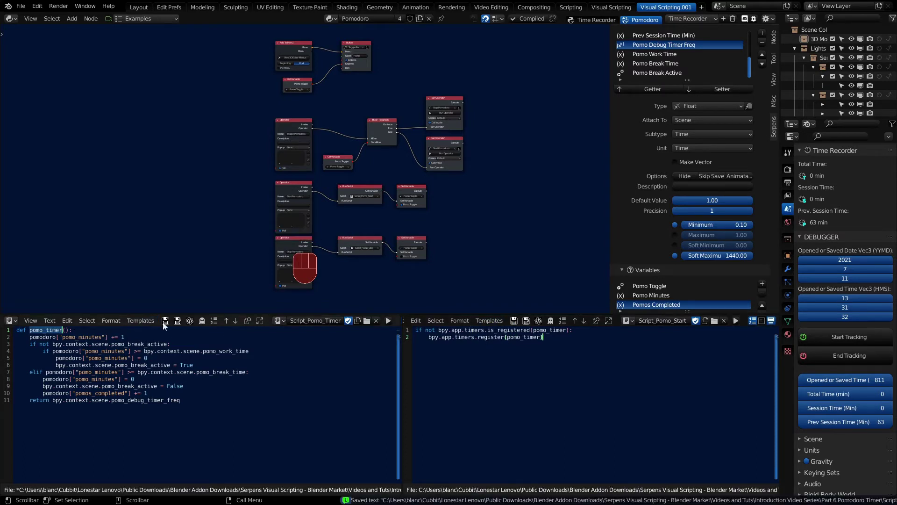
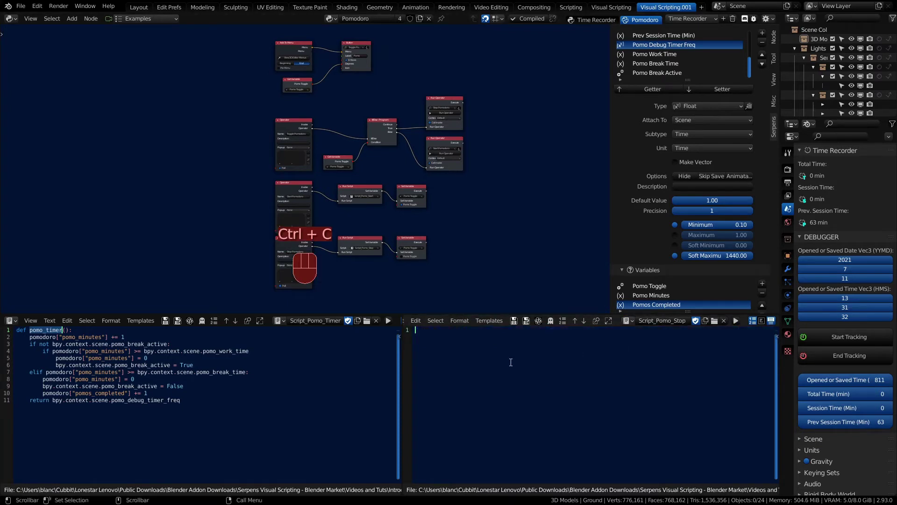
key(ctrl+v)
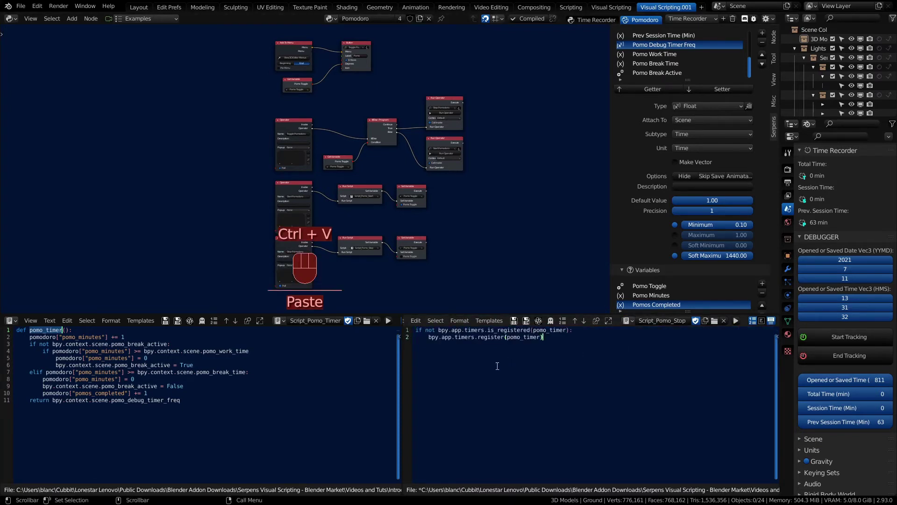
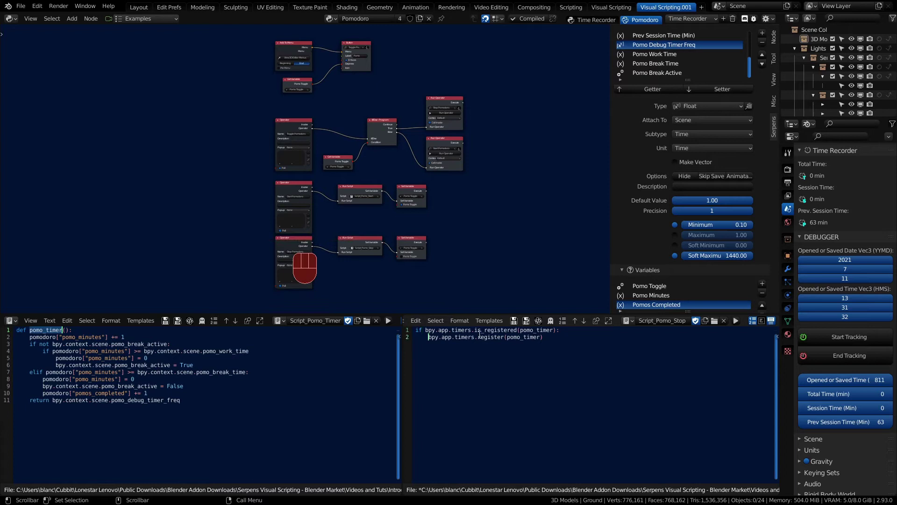
Add a function-level print('Number of Minutes: ', ...) debug line after the pomos_completed update
key(u)
key(n)
click(516, 324)
middle_click(372, 239)
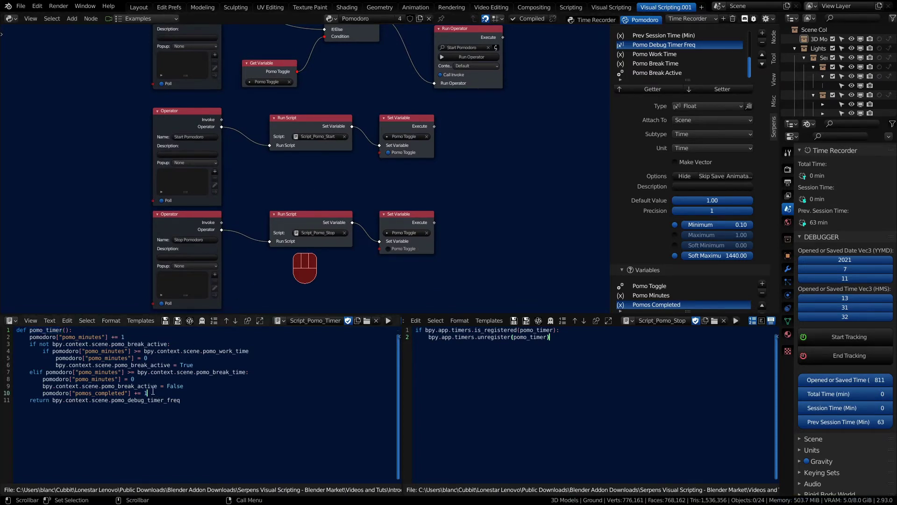
key(KP_Enter)
key(shift+Tab)
text(Unindent)
key(p)
key(r)
key(u)
key(t)
key(BackSpace)
key(BackSpace)
key(BackSpace)
key(n)
key(t)
key(BackSpace)
key(Delete)
key(shift+9)
key(Insert)
key(shift+0)
key(Left)
key(")
key(")
key(Left)
key(shift+n)
key(u)
key(m)
key(BackSpace)
key(e)
key(r)
key(space)
key(o)
key(f)
key(space)
key(shift+m)
key(n)
key(u)
key(t)
key(e)
key(s)
key(shift+;)
key(space)
key(Right)
key(space)
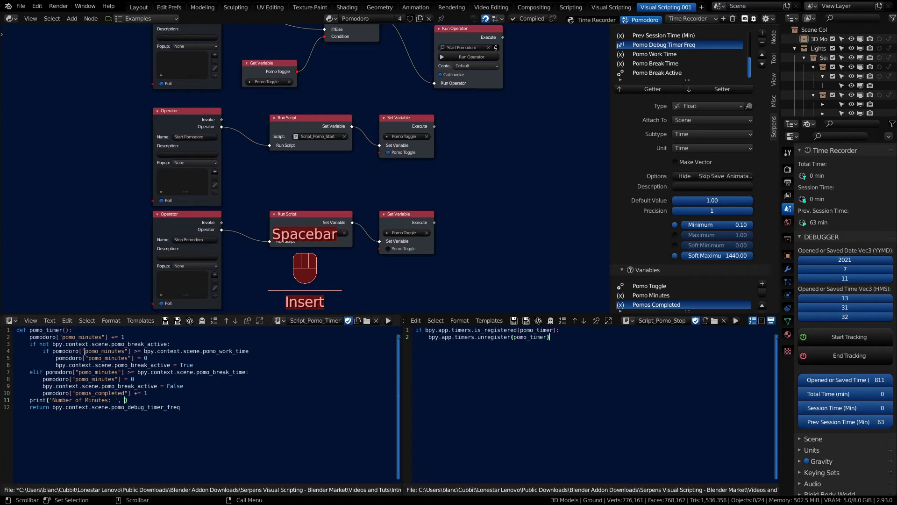
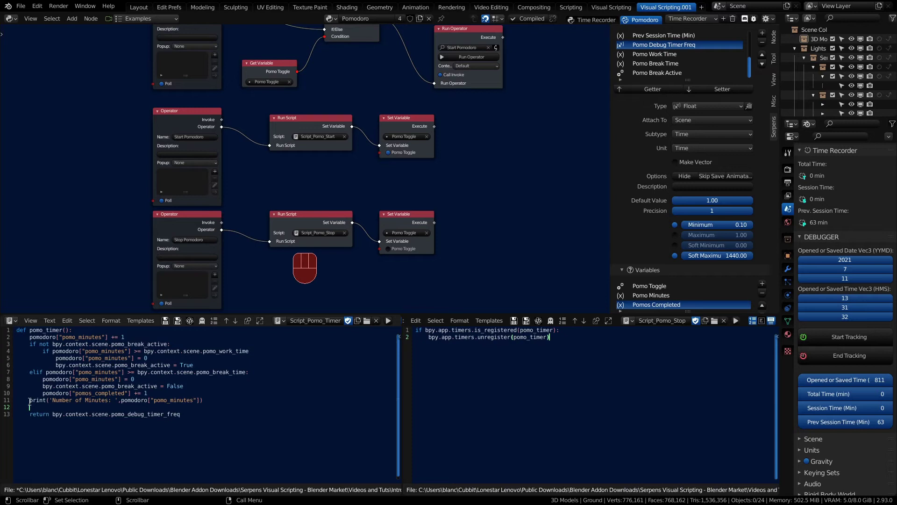
Add print('Pomodoro Break Status: ', bpy.context.scene.pomo_break_active), pasting the copied property path
key(p)
key(r)
key(i)
key(n)
key(t)
key(shift+9)
key(")
key(")
key(shift+0)
key(Left)
key(Left)
key(shift+p)
key(o)
key(m)
key(o)
key(d)
key(o)
key(r)
key(o)
key(space)
key(shift+b)
key(r)
key(e)
key(a)
key(k)
key(space)
key(shift+s)
key(t)
key(a)
key(t)
key(u)
key(s)
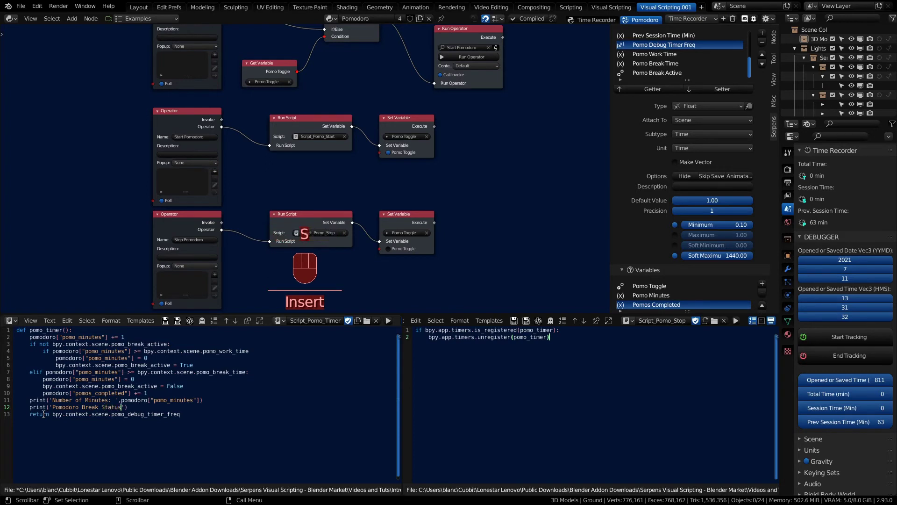
key(shift+;)
key(space)
key(Right)
key(,)
key(space)
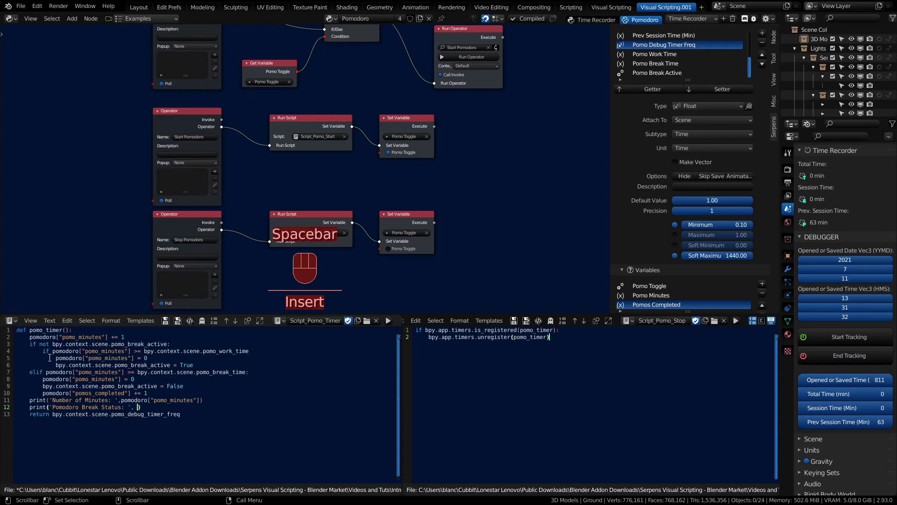
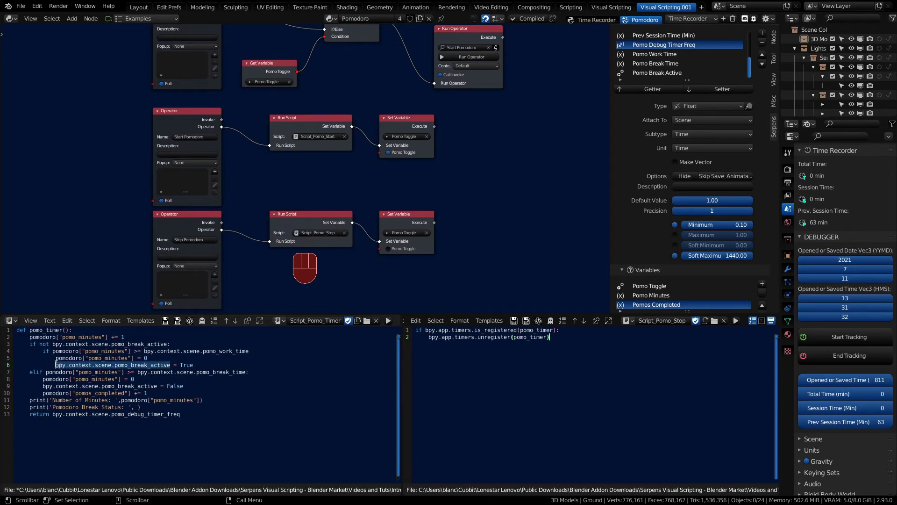
key(ctrl+c)
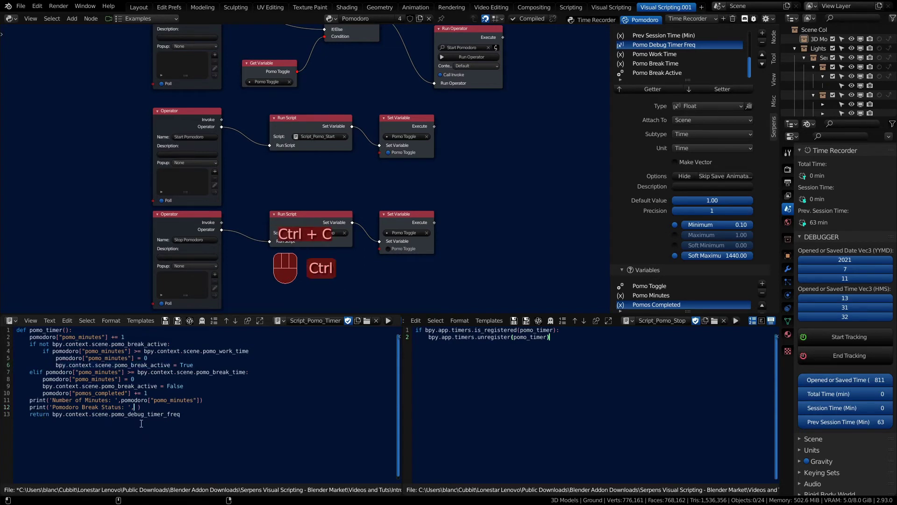
key(ctrl+v)
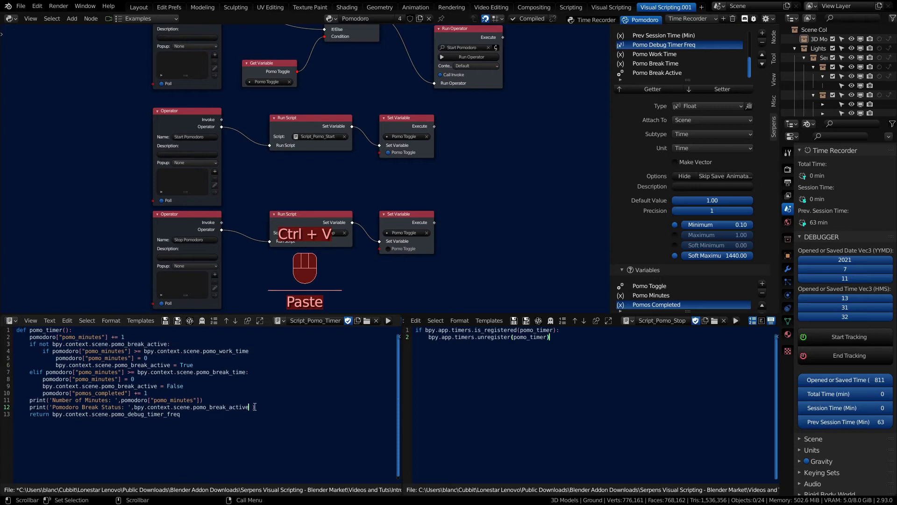
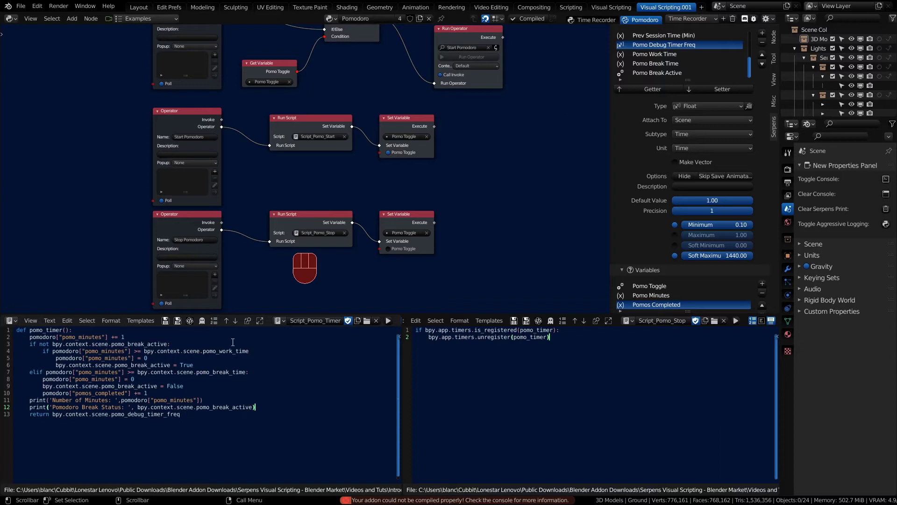
Save the fixed timer script, recompile the Time Recorder add-on, and show the 3D Viewport lower-left
key(shift+;)
key(Insert)
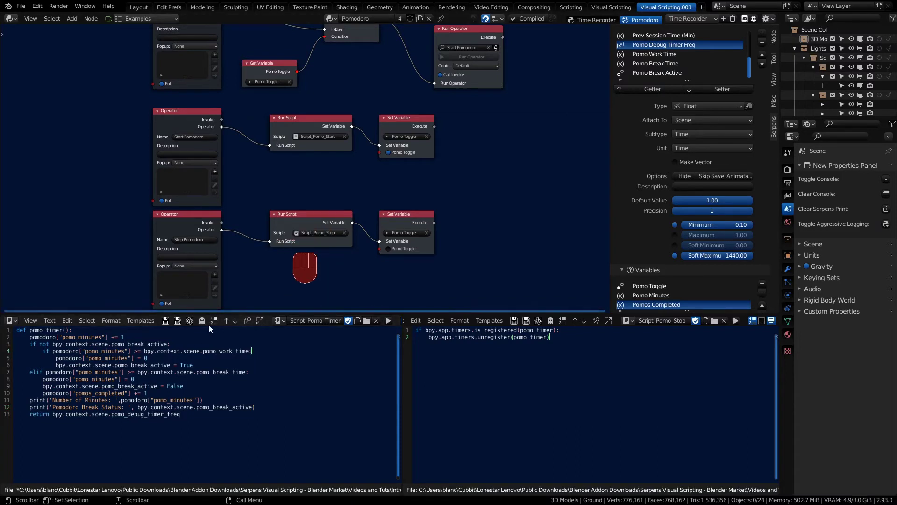
click(168, 326)
click(537, 20)
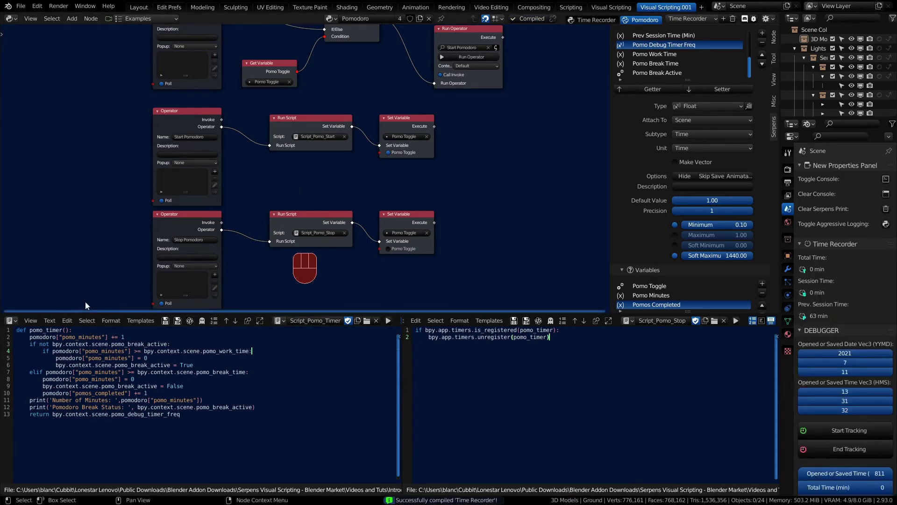
Start the pomodoro timer, toggle the system console, and inspect Pomo Break Time and Debug Timer Freq (1.00, min 0.10)
drag(11, 322, 19, 347)
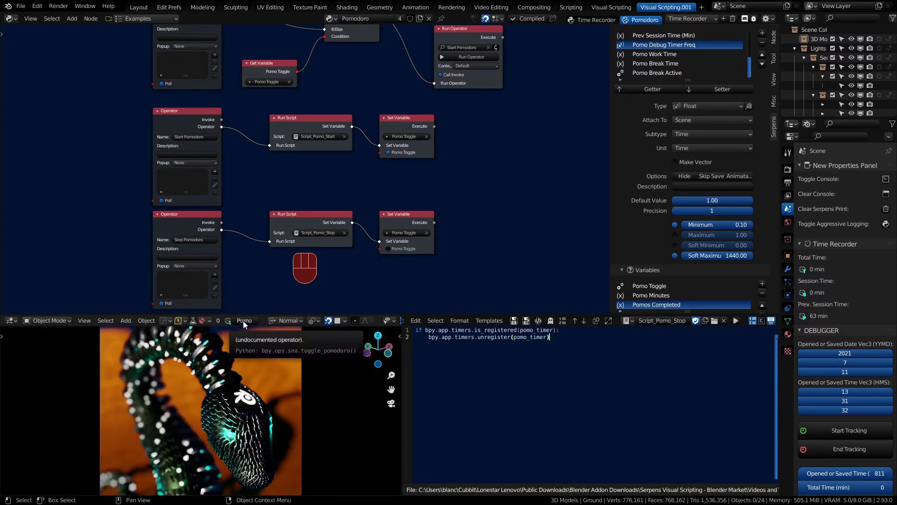
click(247, 323)
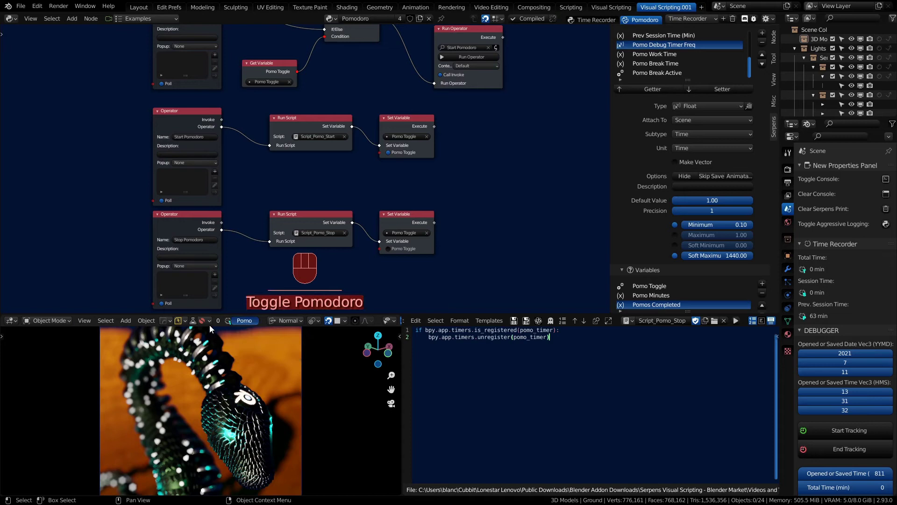
click(193, 325)
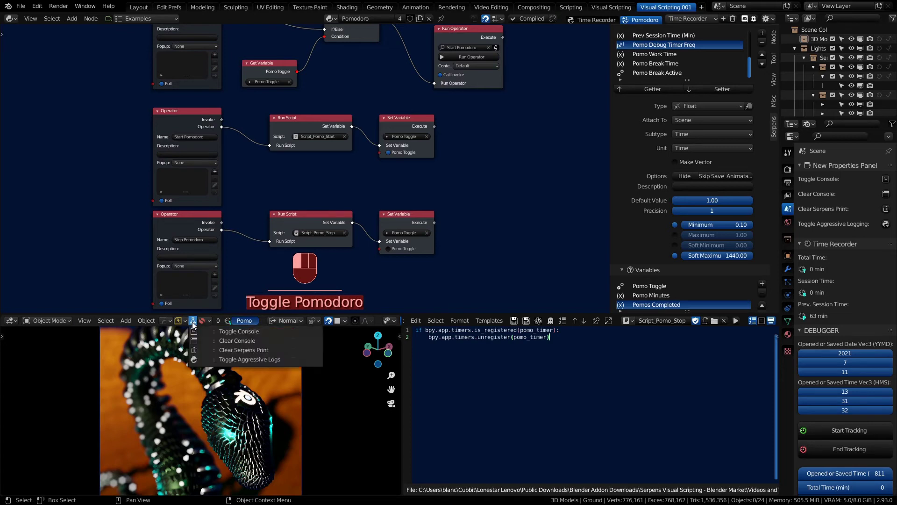
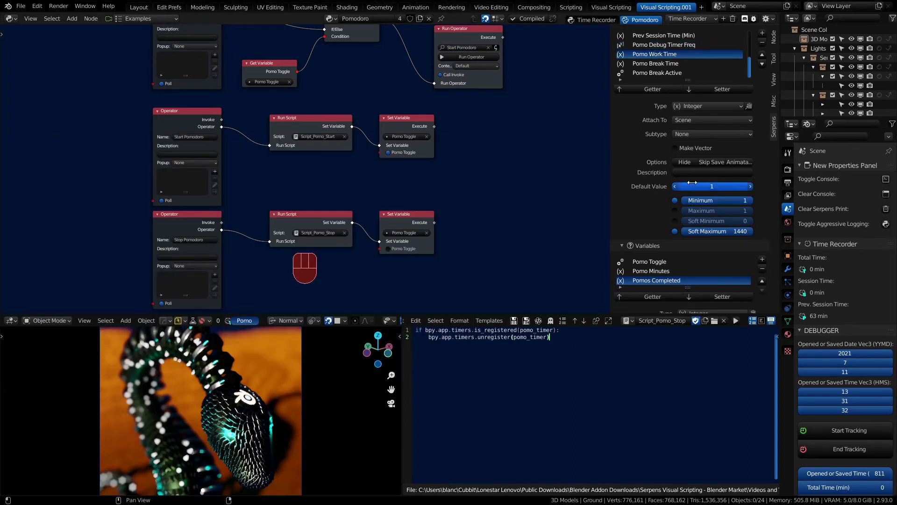
click(659, 67)
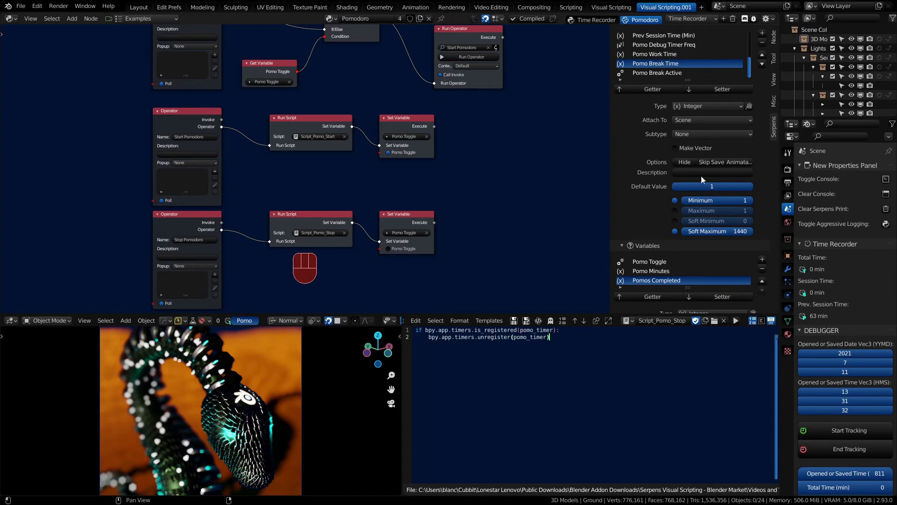
click(660, 45)
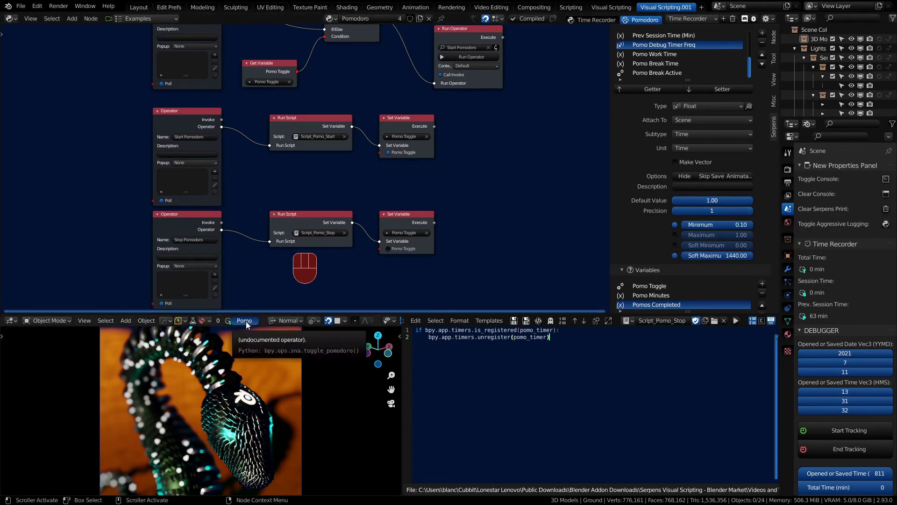
drag(196, 324, 198, 334)
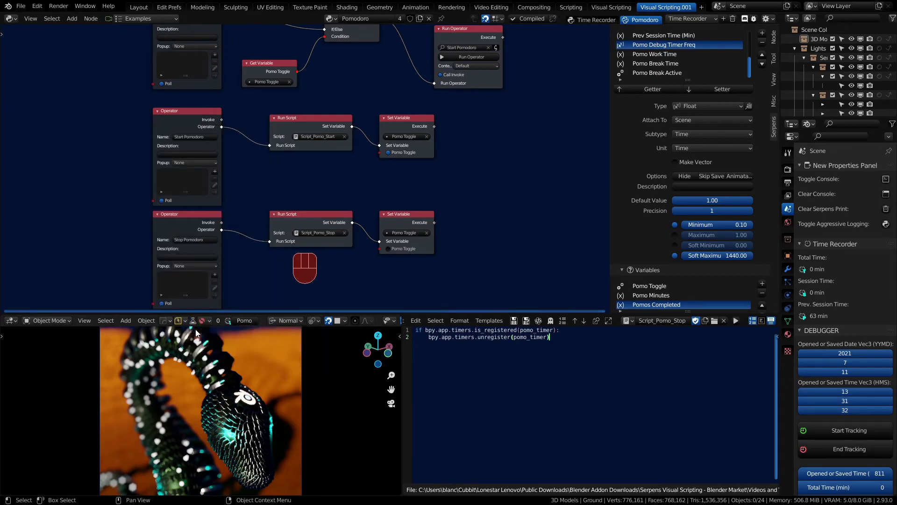
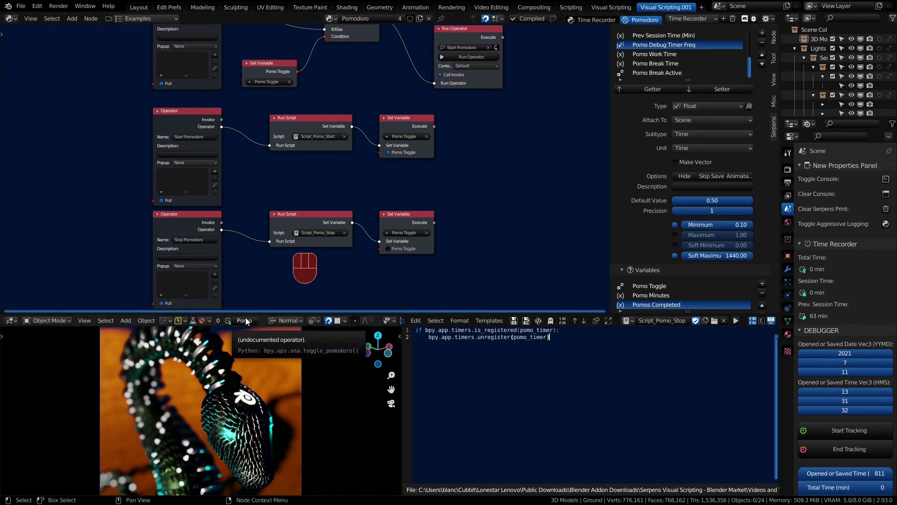
click(248, 322)
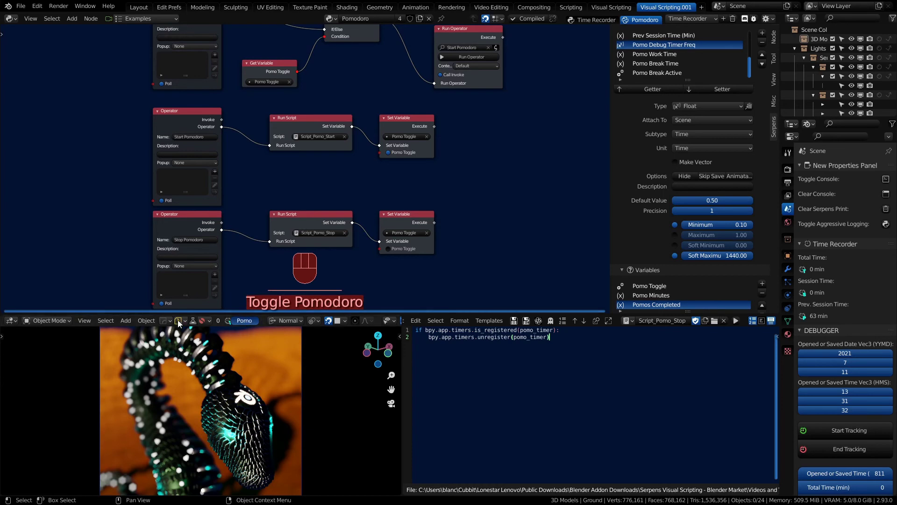
click(193, 325)
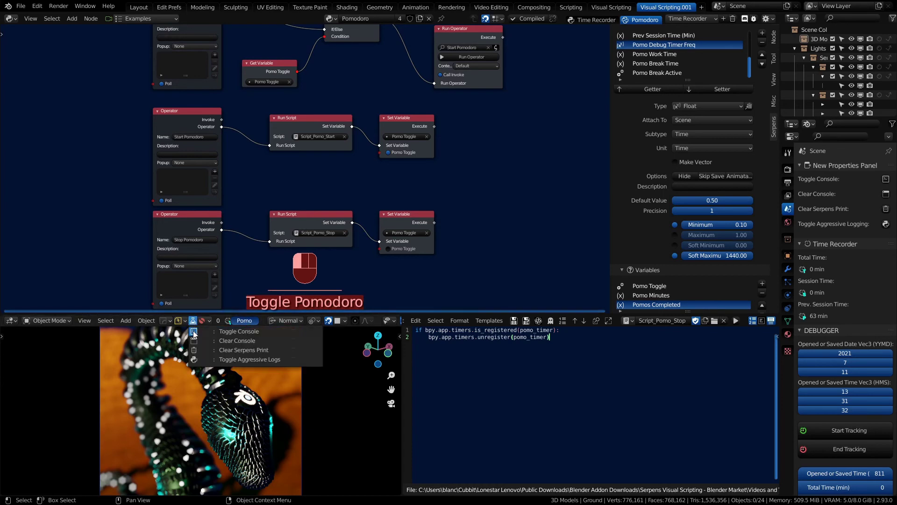
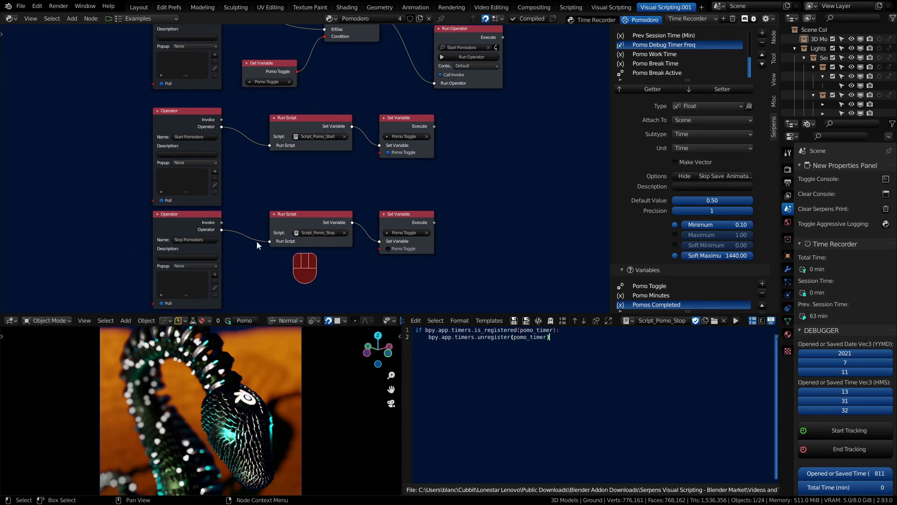
middle_click(287, 100)
middle_click(282, 177)
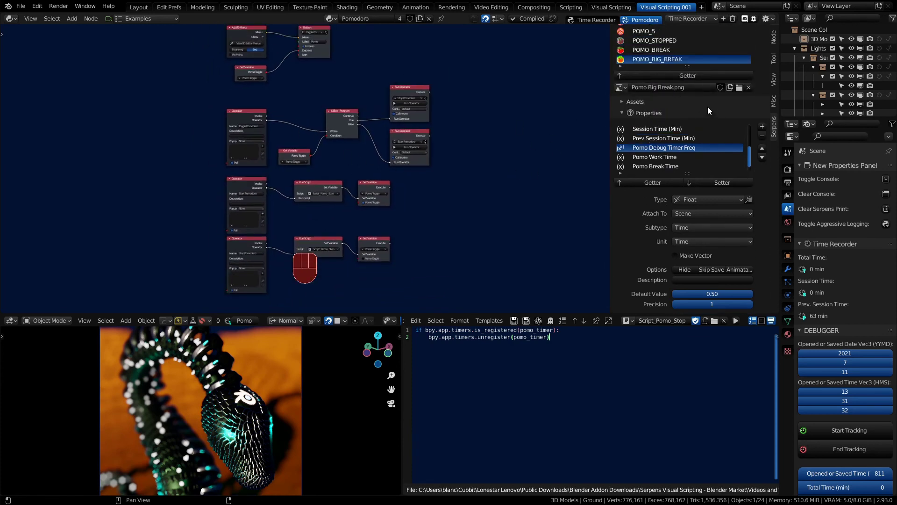
middle_click(268, 170)
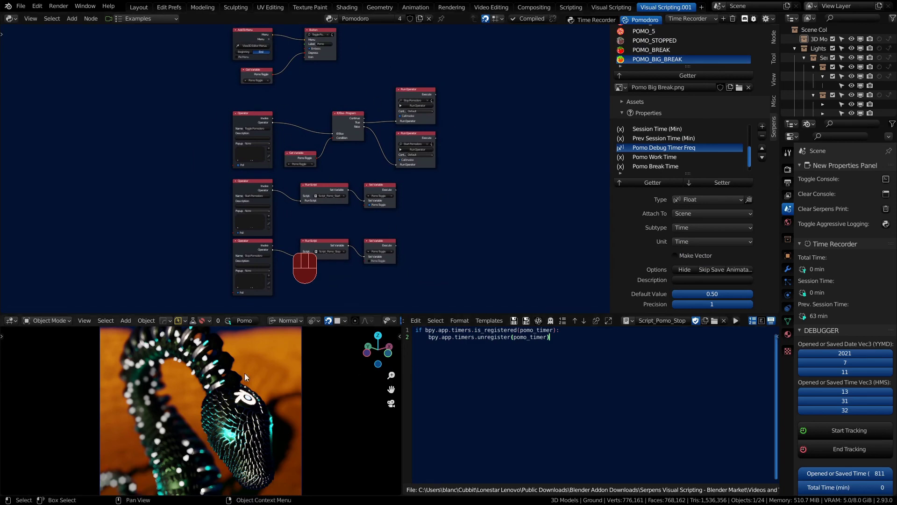
drag(15, 321, 214, 349)
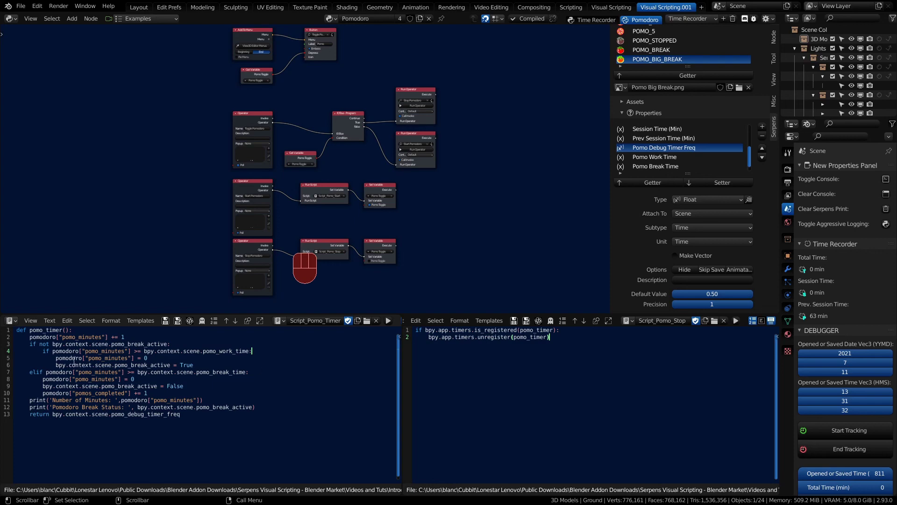
drag(20, 333, 24, 347)
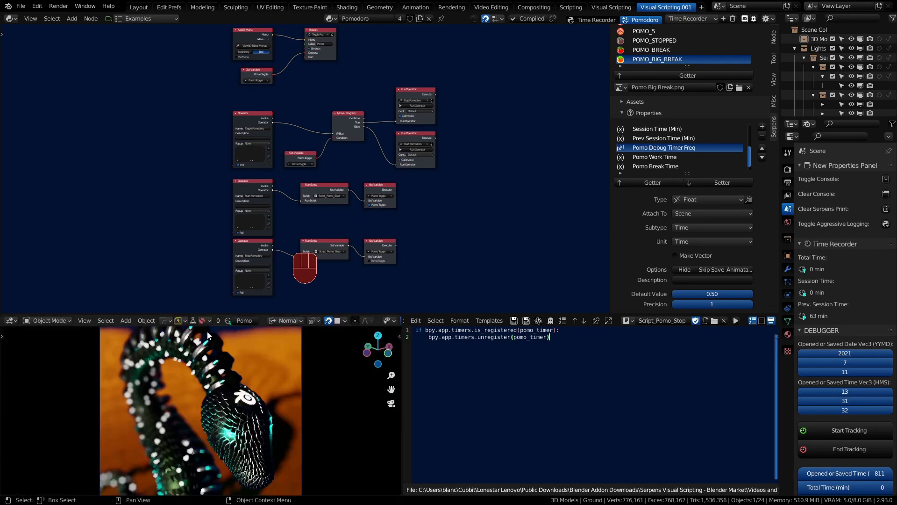